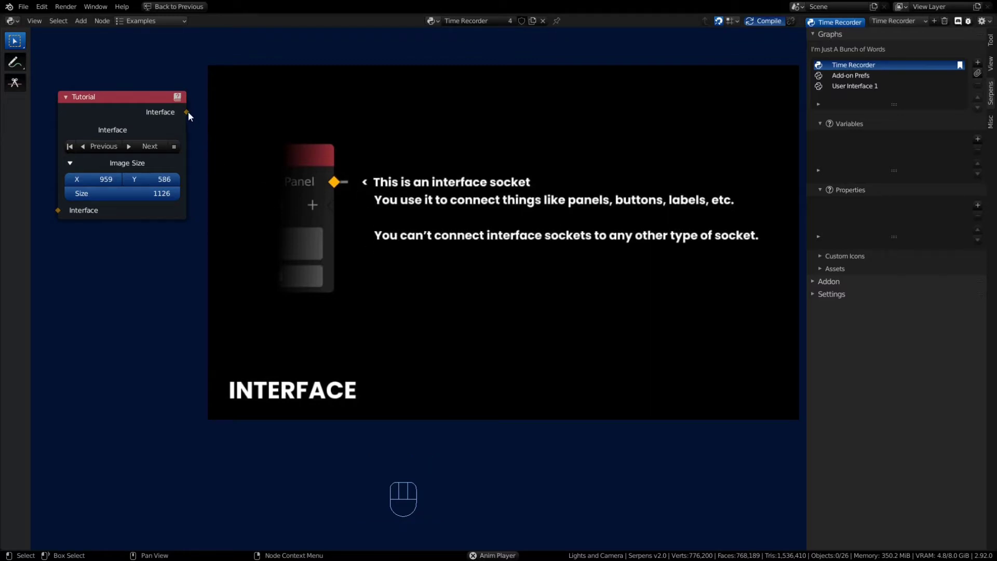
Browse the compatible interface node list from the Interface slide.
left_click_drag(190, 116, 438, 282)
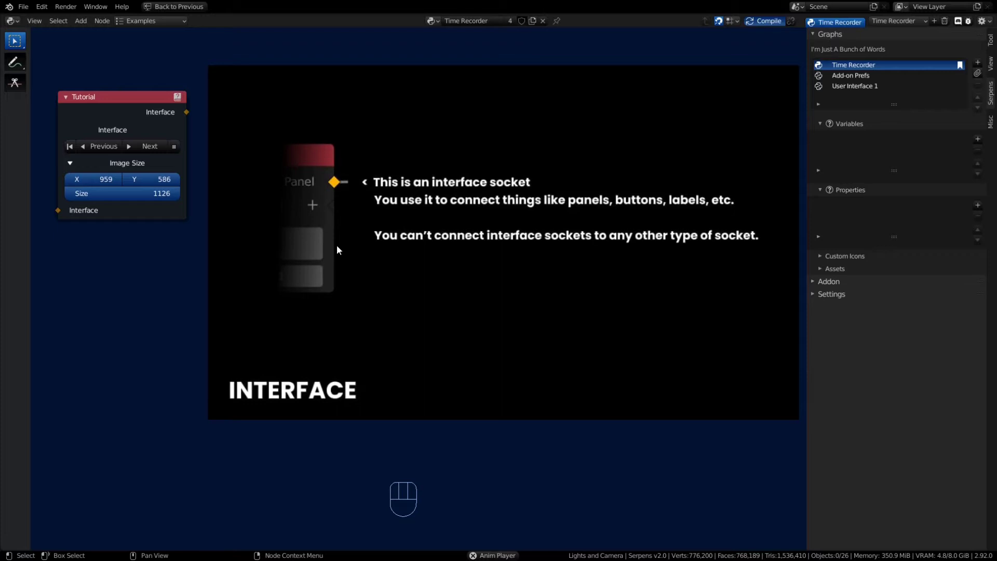
Go to the Execute socket slide and browse its compatible-node menu.
left_click(141, 149)
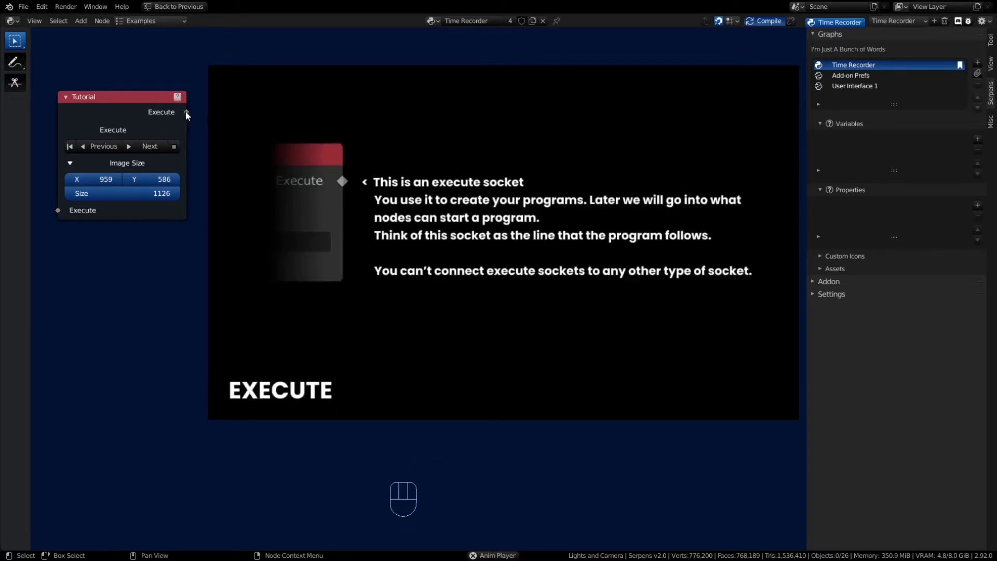
left_click_drag(192, 114, 319, 220)
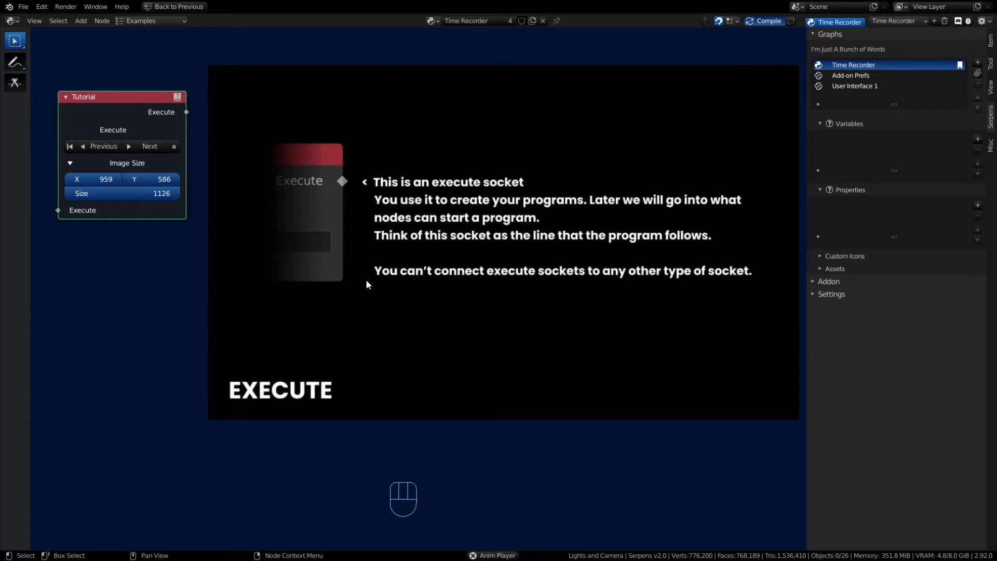
Advance the Tutorial node to the Functions slide.
left_click(148, 151)
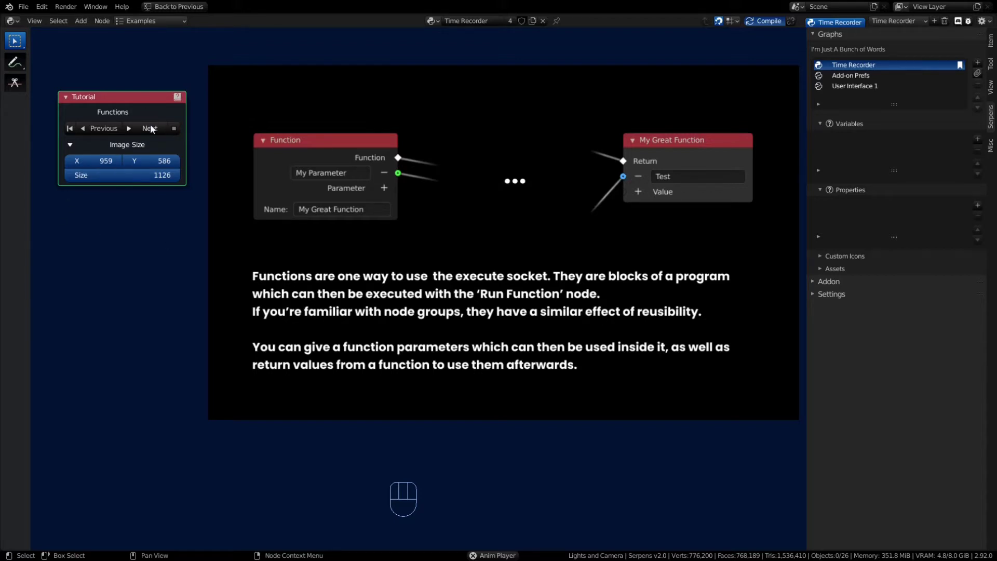
Advance the Tutorial node to the Data sockets slide.
left_click(151, 129)
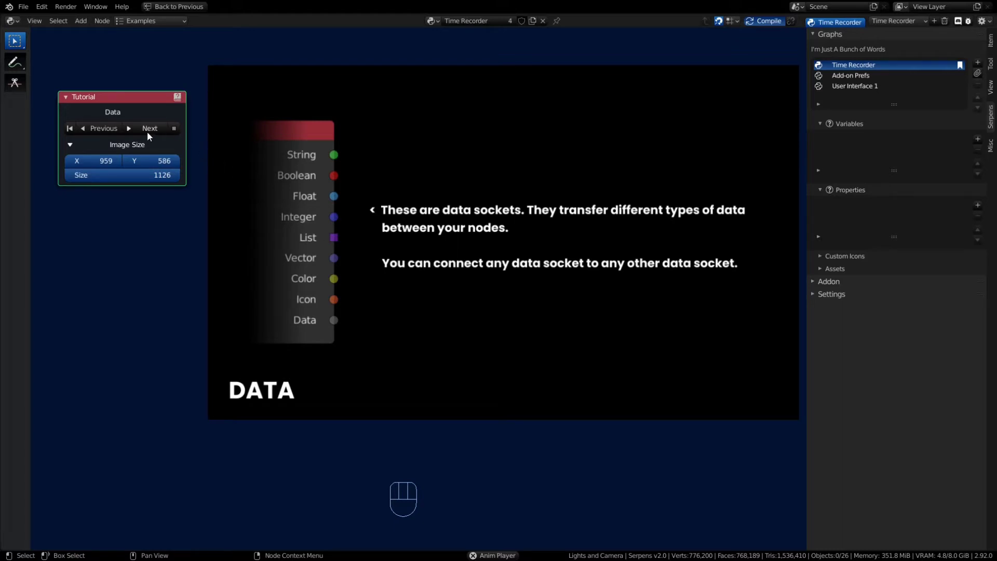
Advance the Tutorial node to the Variables slide.
left_click(134, 136)
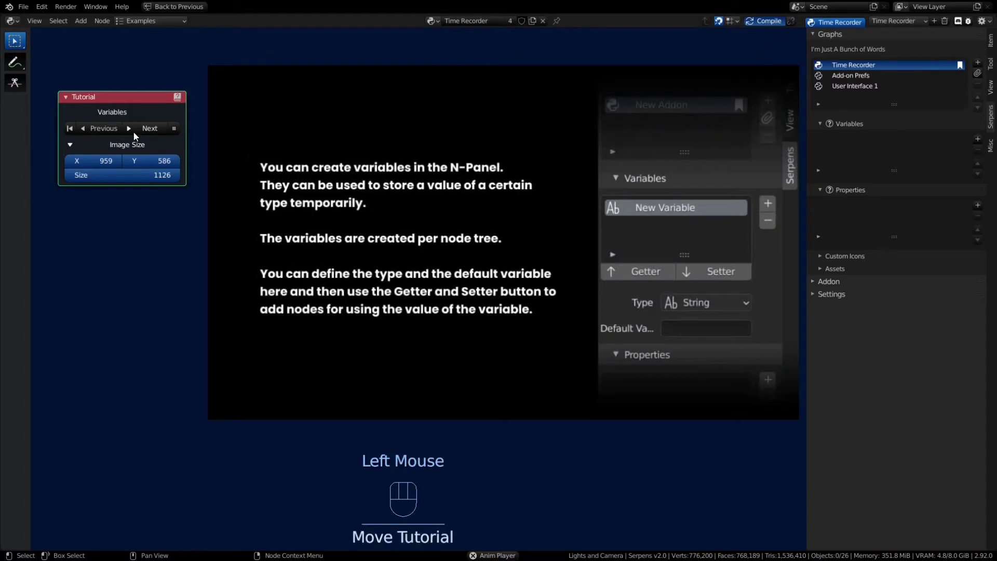
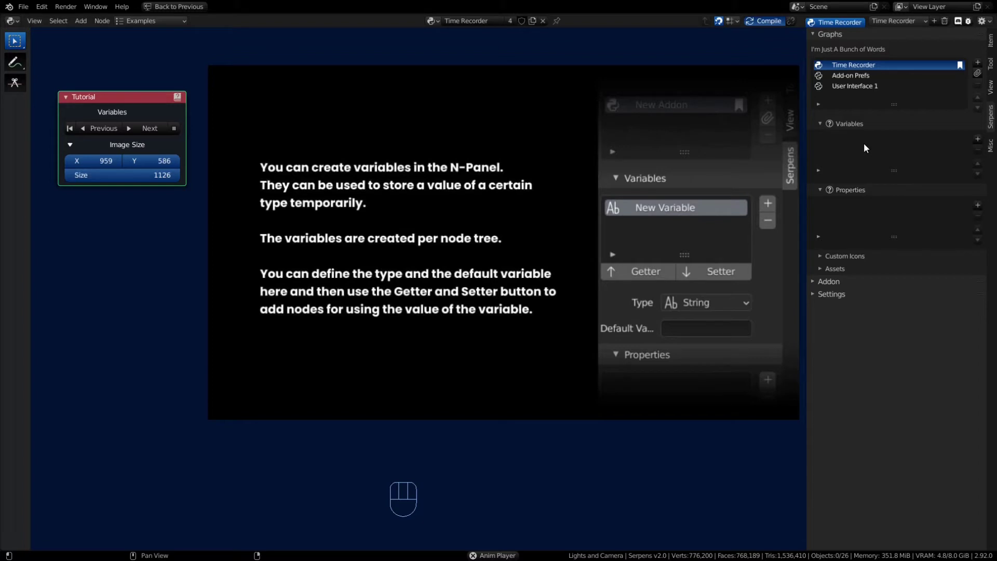
Add a New Variable to the Time Recorder graph and make its type Float.
left_click(979, 139)
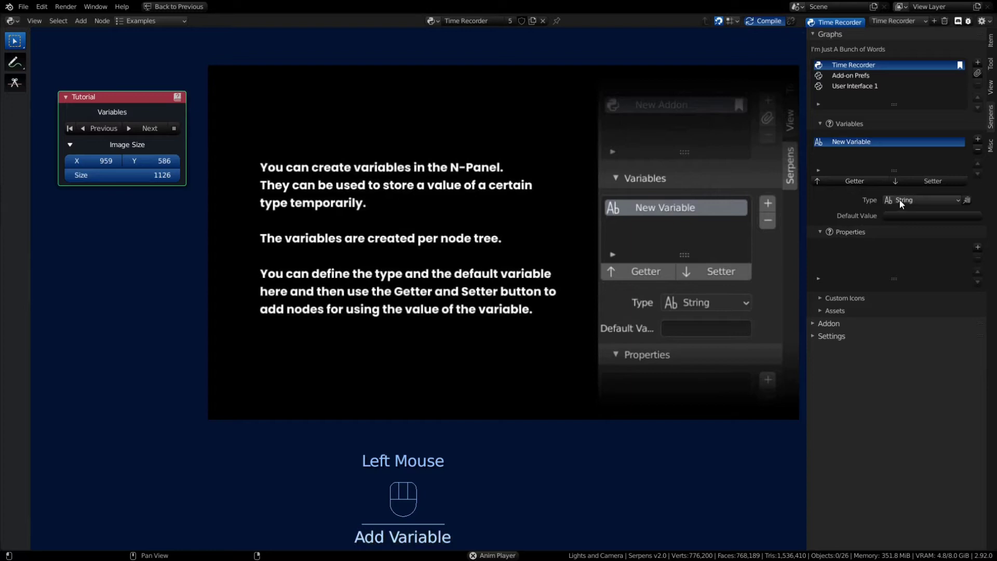
left_click_drag(956, 202, 951, 238)
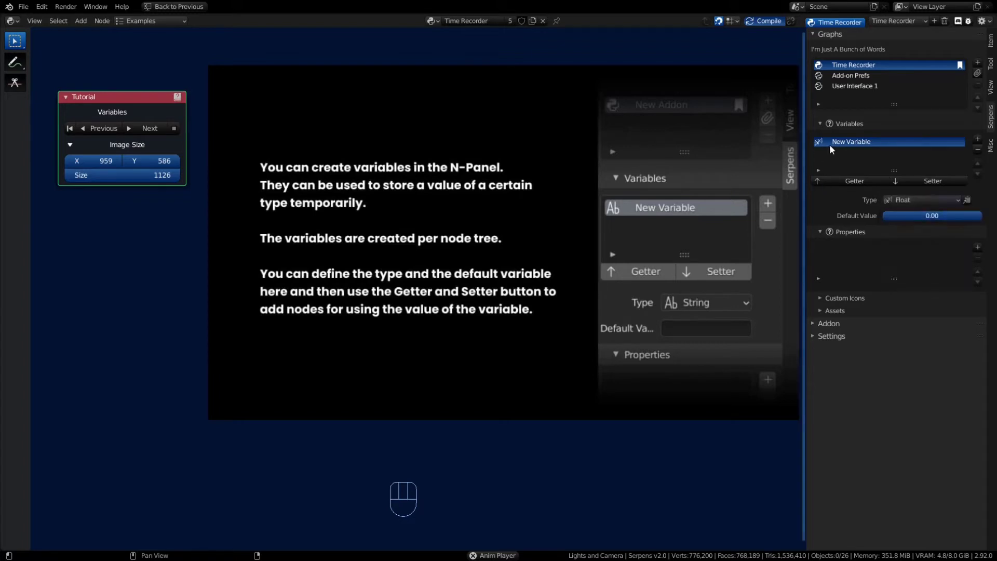
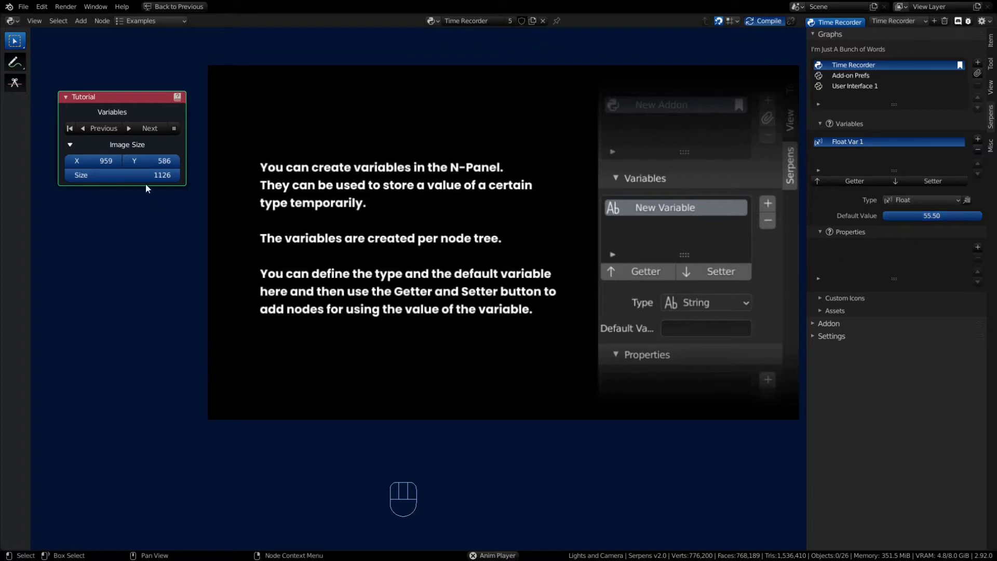
Go to the property-copying slide and spread the Tutorial and Get Property nodes apart.
left_click(144, 129)
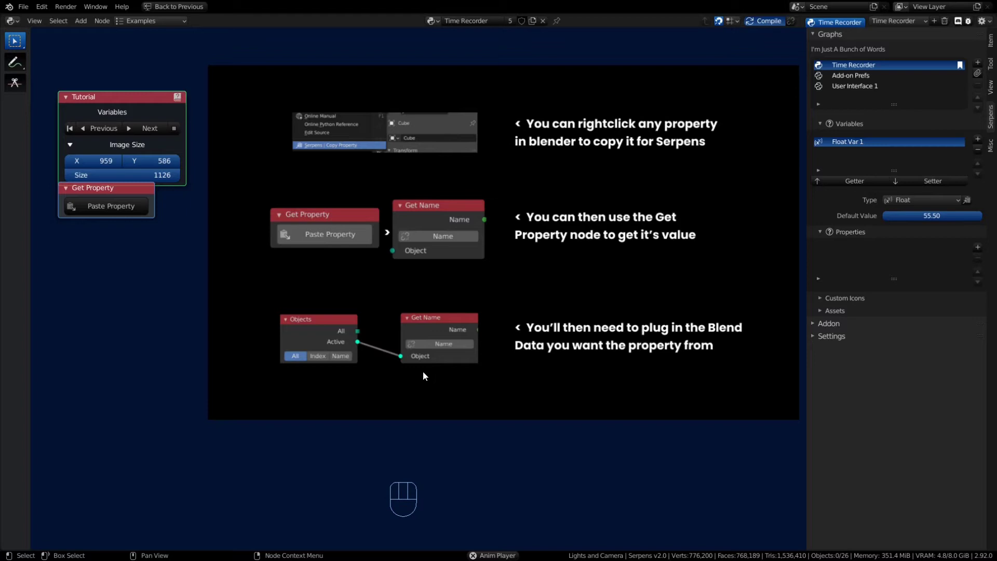
left_click_drag(91, 190, 102, 172)
left_click(103, 174)
left_click_drag(105, 174, 134, 244)
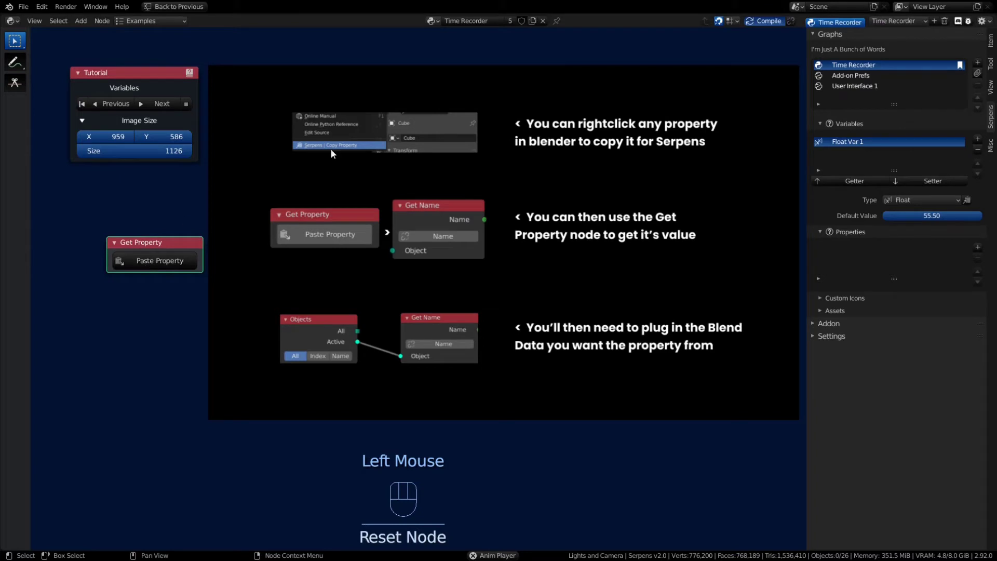
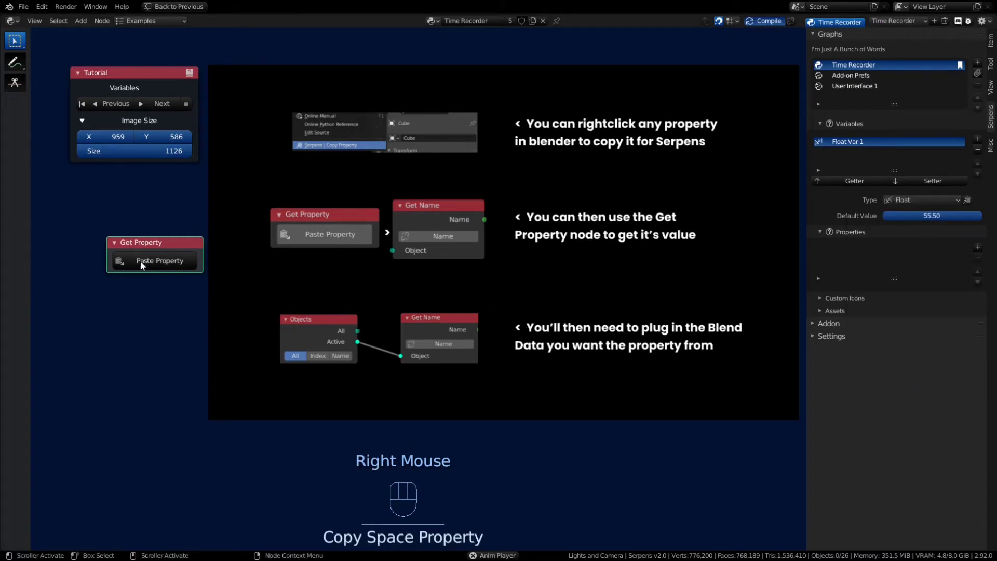
Paste the copied property into Get Property and advance to the Blend Data slide.
left_click(170, 264)
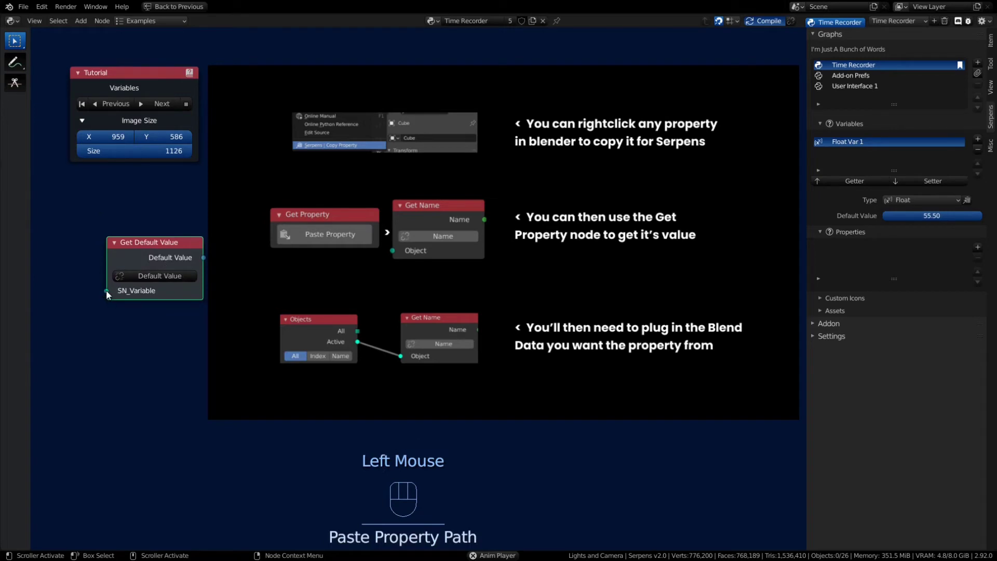
left_click(133, 281)
Advance the Tutorial node to the Properties slide.
left_click(164, 107)
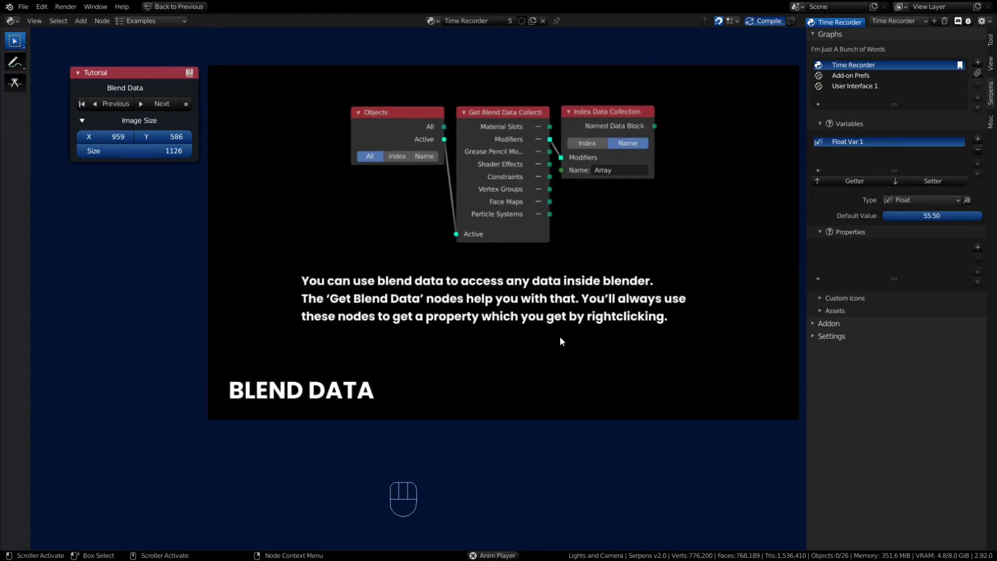
left_click(148, 109)
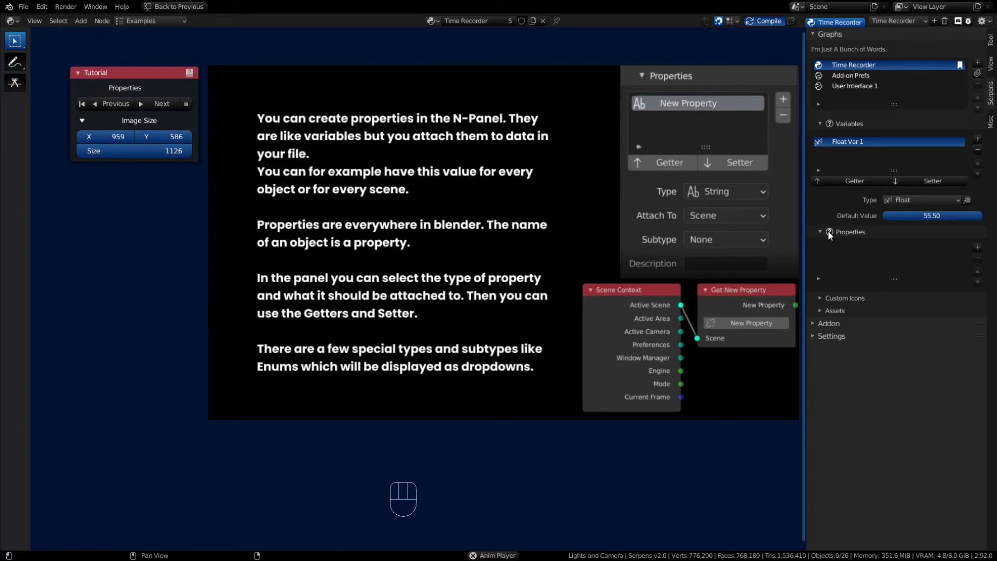
left_click_drag(832, 235, 859, 388)
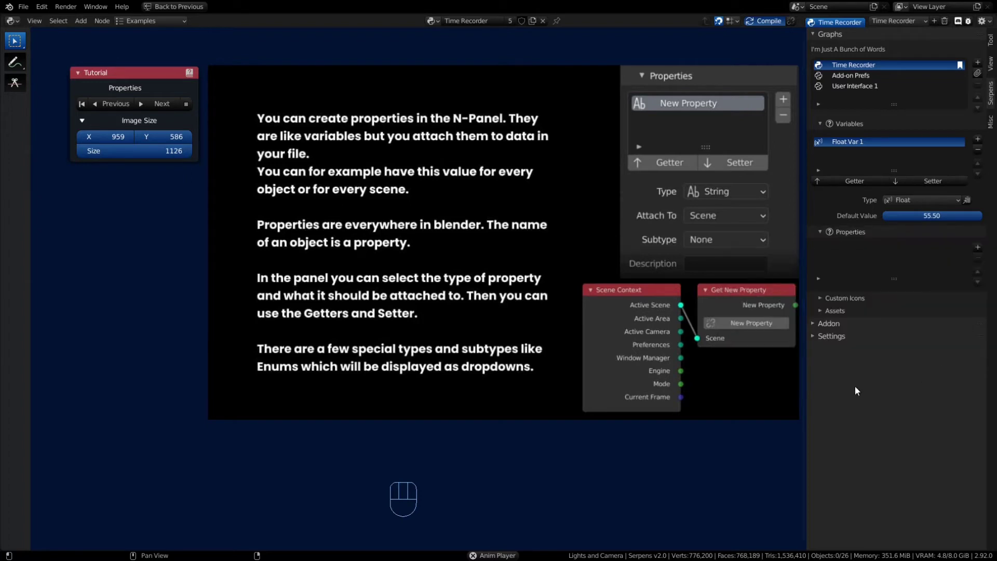
Add a new property named Is Cooler of type Boolean.
left_click(982, 253)
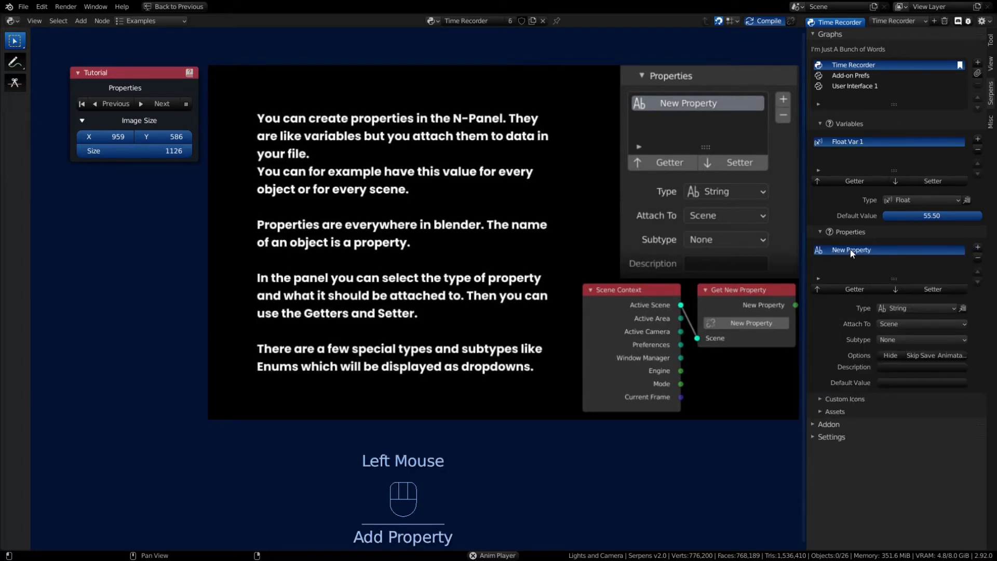
left_click_drag(903, 315, 905, 357)
double_click(844, 251)
left_click(869, 255)
left_click_drag(869, 255, 883, 285)
key("o")
key("o")
Attach Is Cooler to Object, give it a description and leave Default Value enabled.
left_click_drag(900, 330, 929, 386)
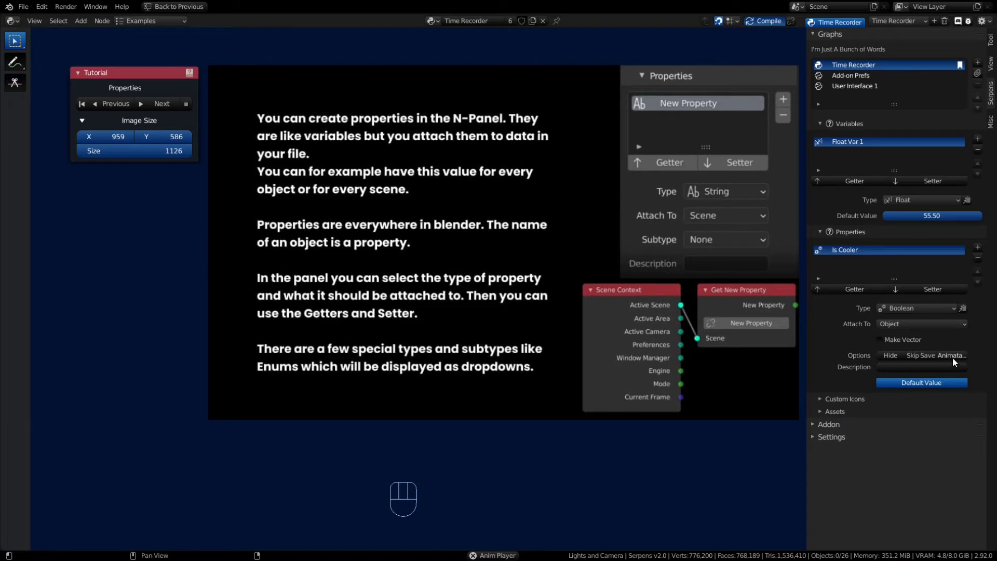
left_click_drag(928, 372, 938, 379)
key("o")
key("BackSpace")
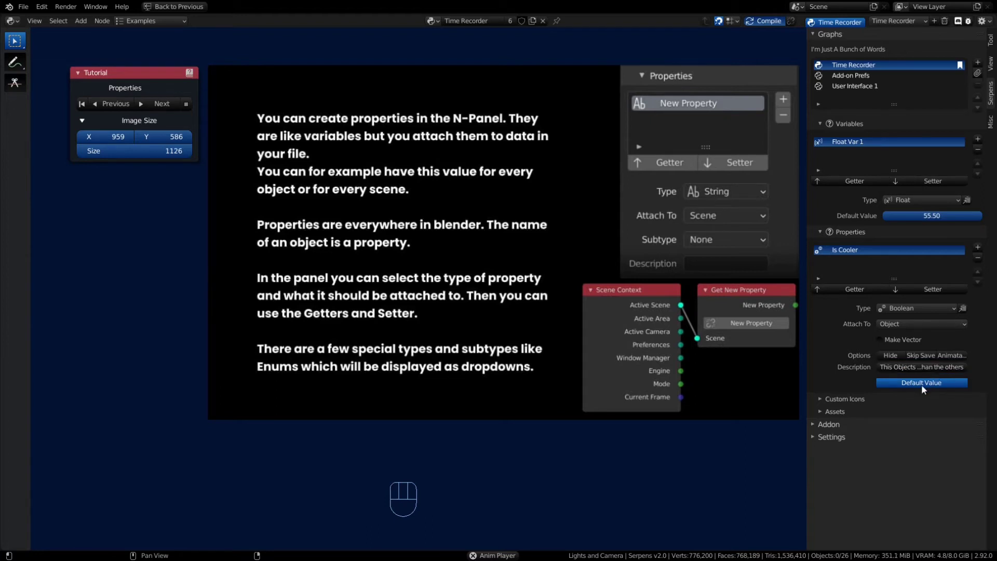
left_click(925, 389)
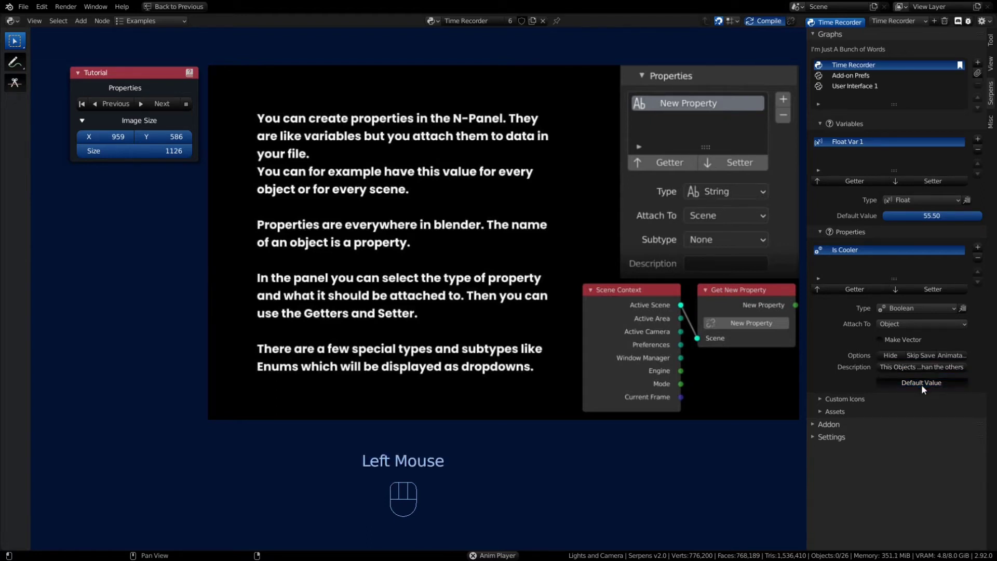
left_click(926, 389)
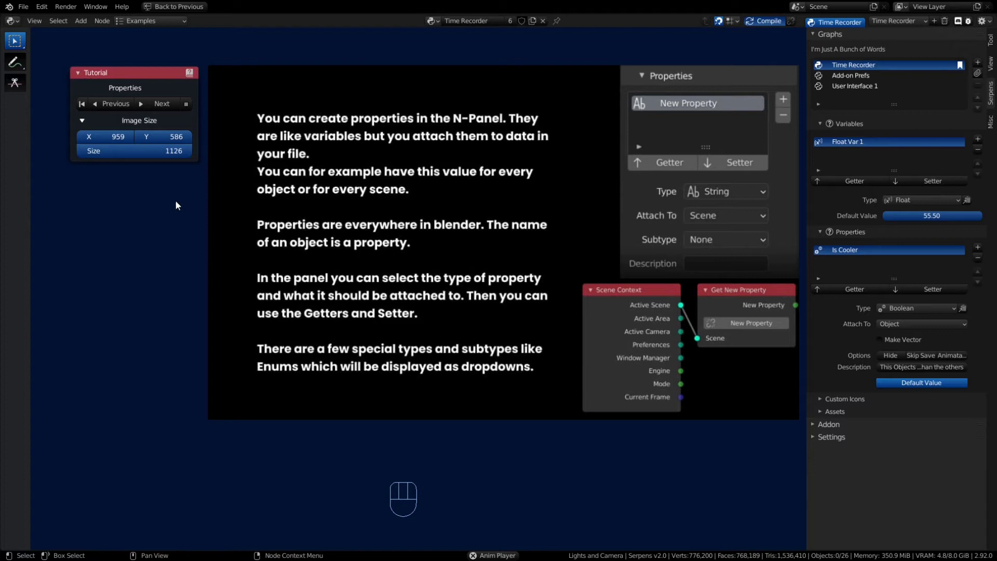
Drop Get, Set, Checkbox and Update nodes for Is Cooler into the node editor.
left_click_drag(853, 295, 115, 240)
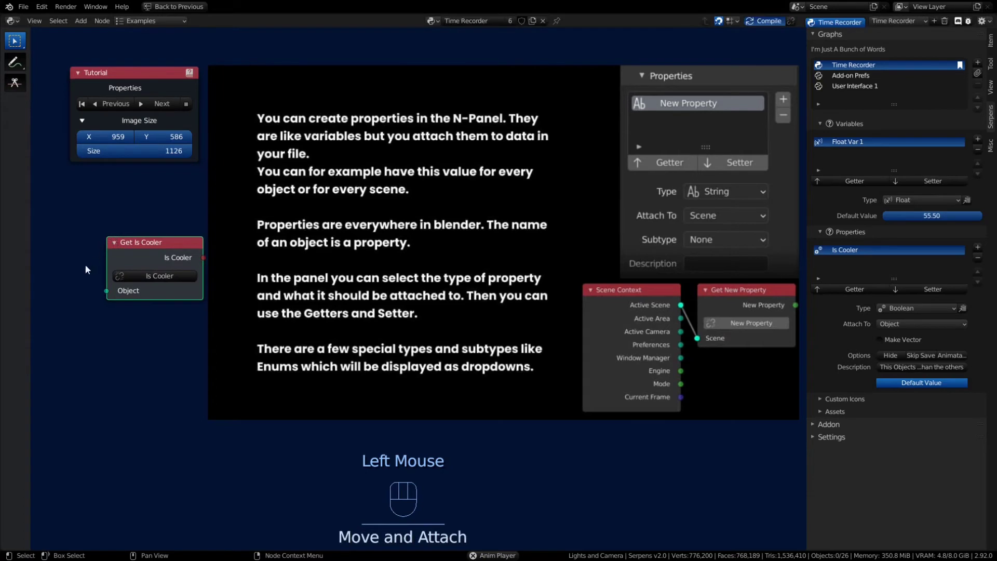
left_click_drag(947, 290, 107, 309)
key("x")
left_click_drag(842, 292, 112, 407)
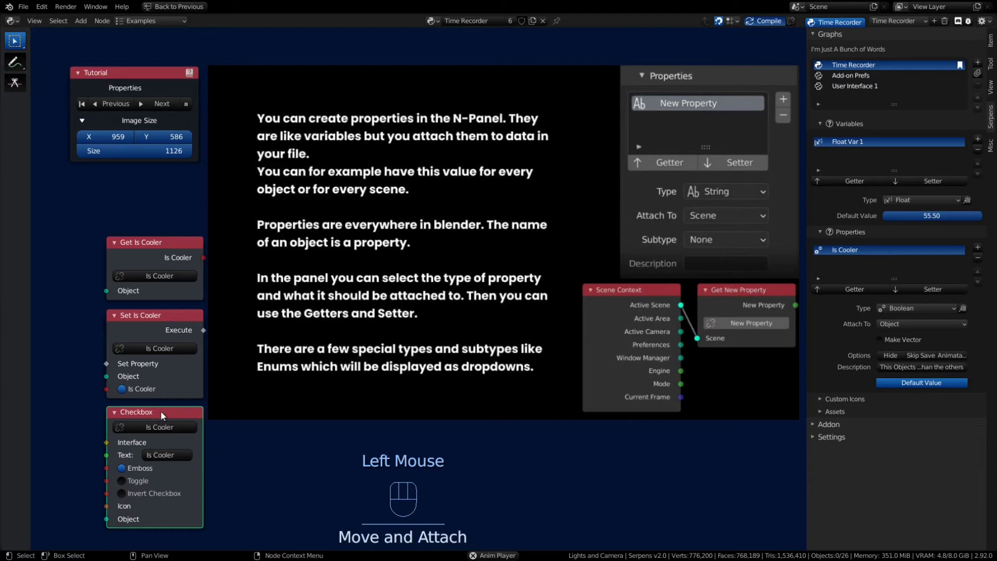
left_click_drag(842, 292, 218, 427)
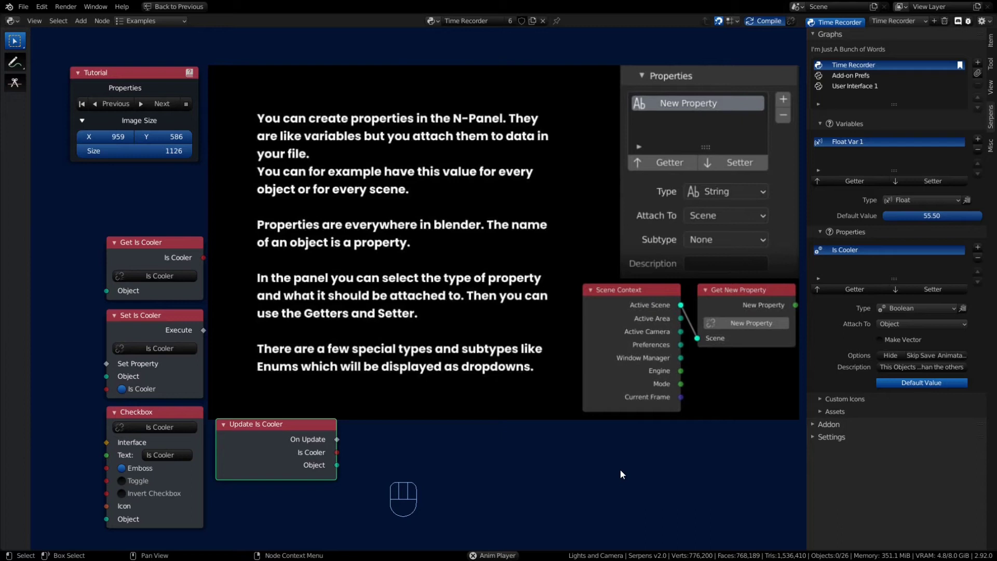
Advance the Serpens tutorial node to its Operators page.
left_click(152, 110)
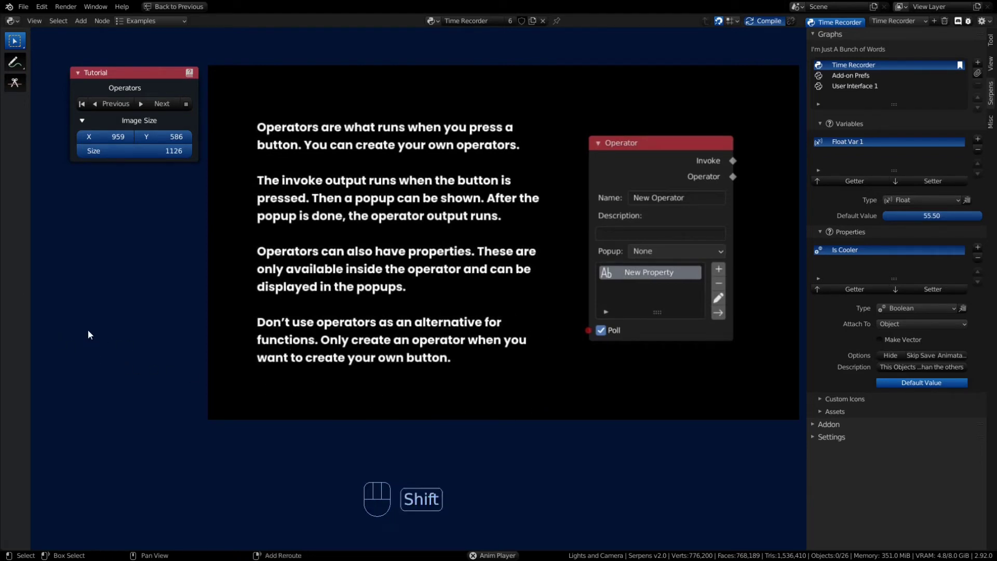
Add an Operator node named Custom Button To Save, description "Because I forget that often".
key("shift+a")
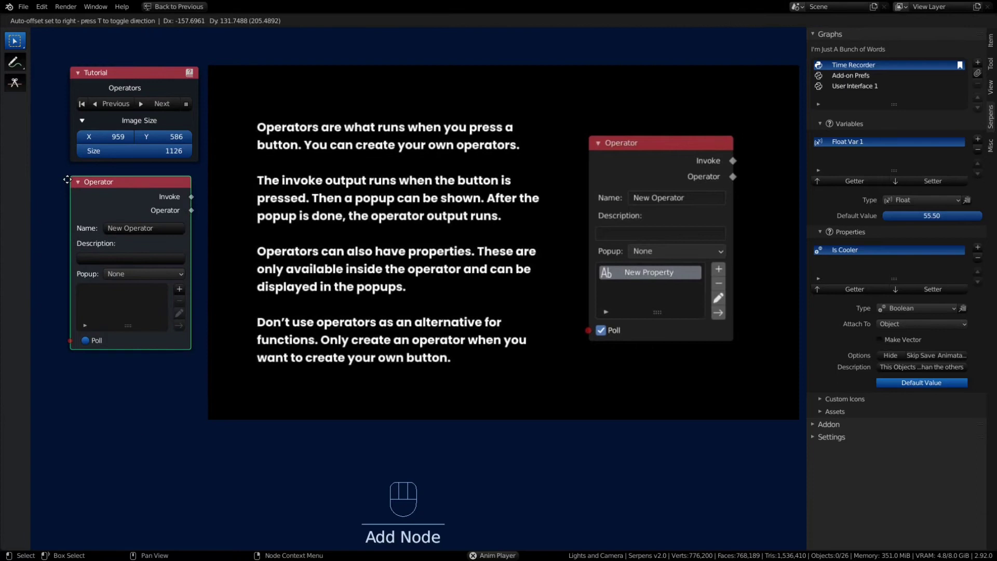
left_click_drag(165, 232, 185, 243)
key("t")
left_click_drag(148, 264, 171, 283)
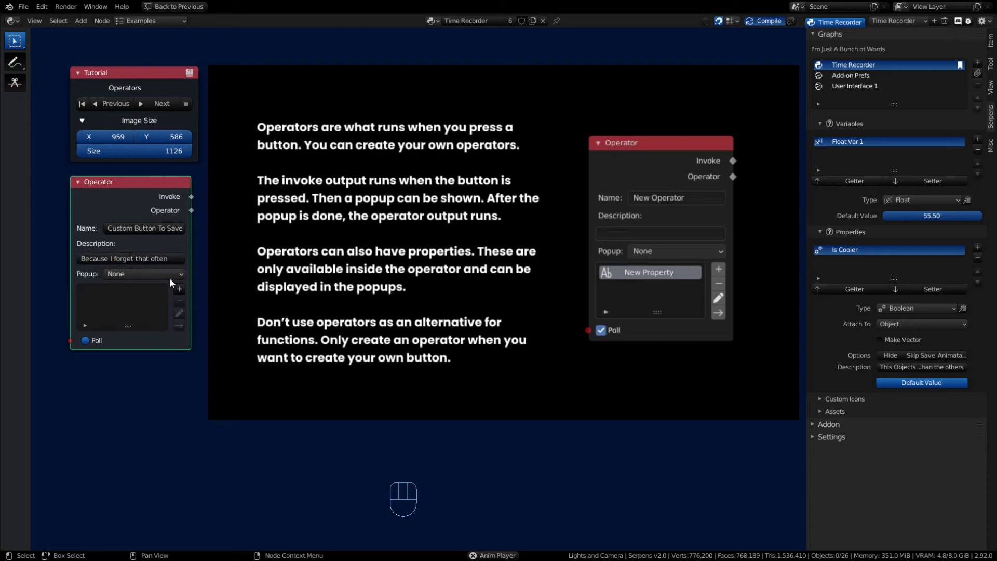
left_click_drag(171, 277, 176, 291)
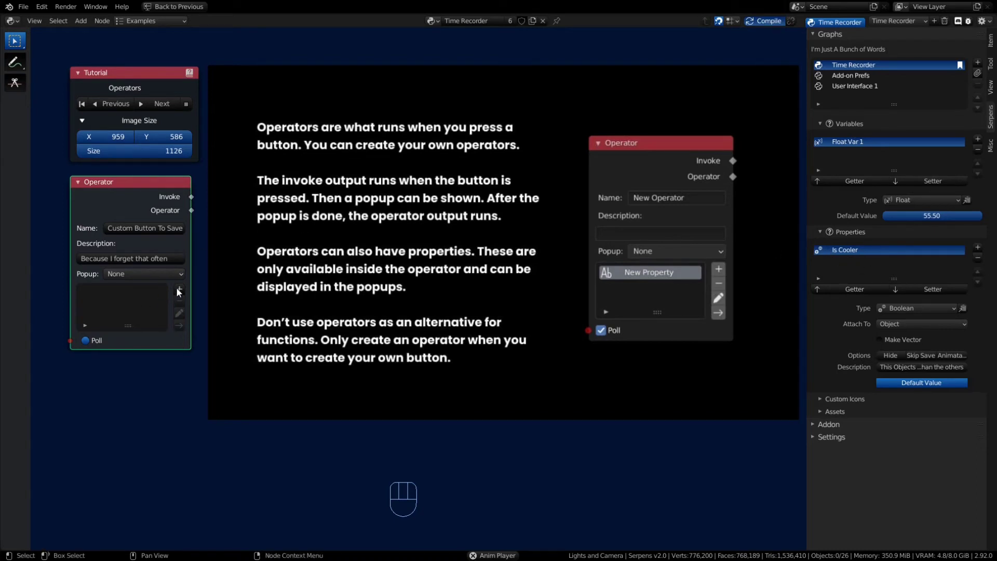
Add a String property OP_Prop_String1 to the operator and place its Get node in the graph.
left_click(178, 292)
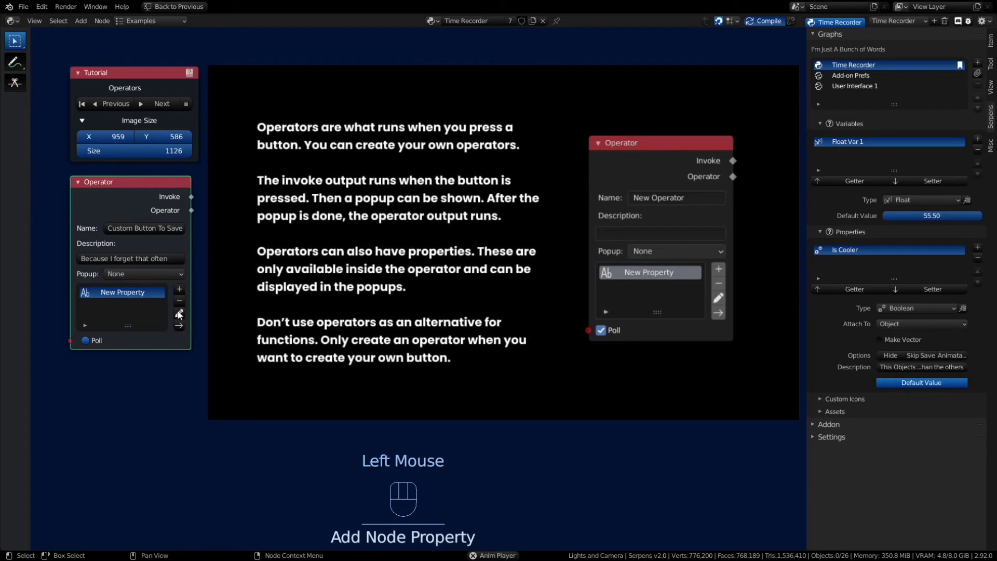
left_click(108, 295)
left_click_drag(108, 295, 224, 301)
left_click_drag(181, 318, 118, 413)
key("BackSpace")
key("e")
key("d")
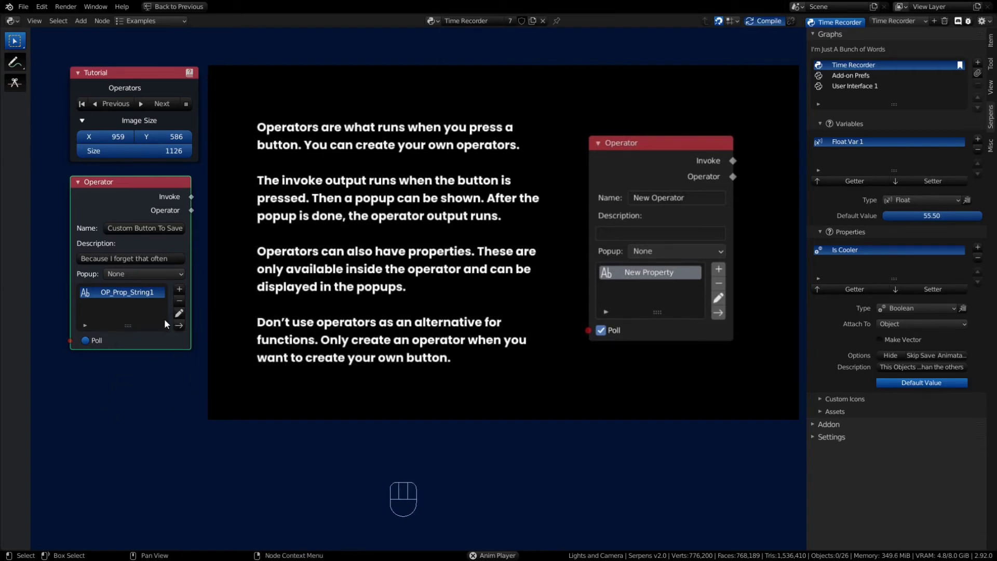
left_click_drag(176, 328, 71, 429)
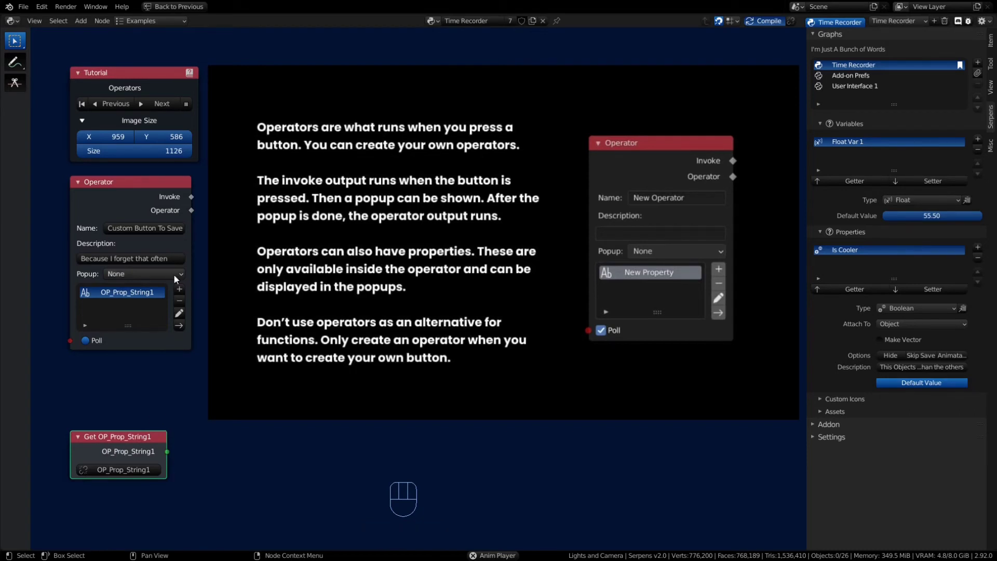
Advance the tutorial to Assets and add a custom icon WOW from b_painter_brush_img.
left_click(158, 105)
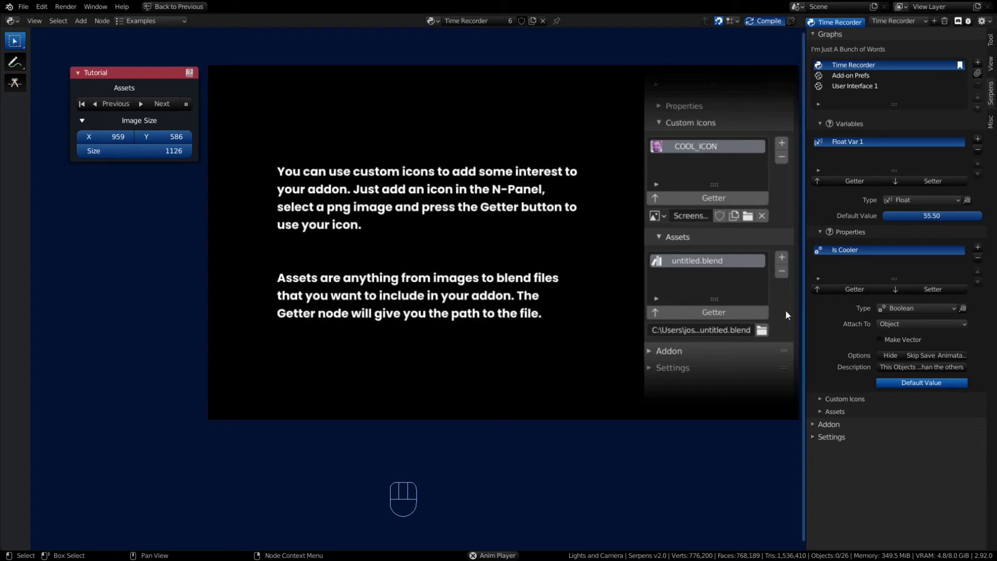
left_click(823, 404)
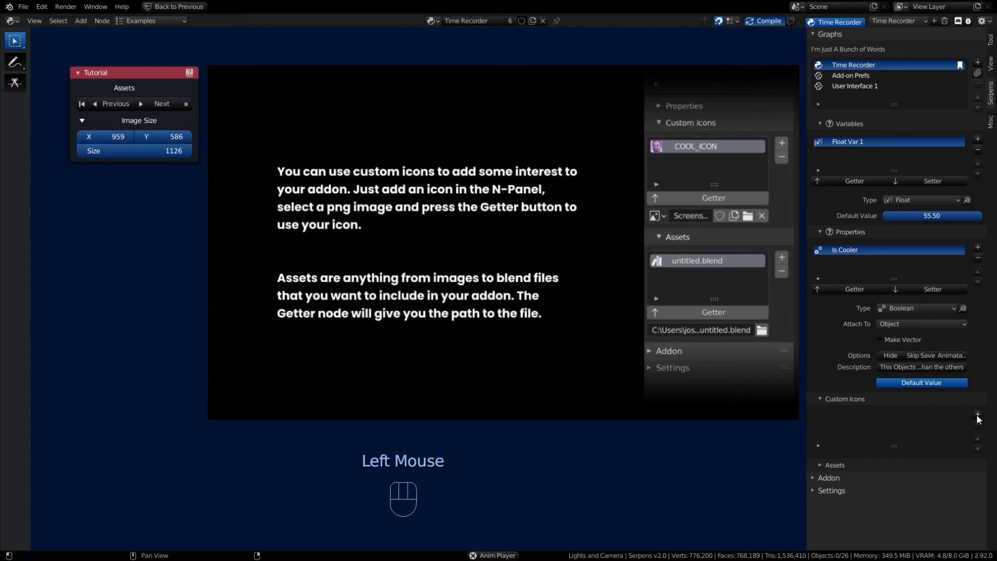
left_click(980, 417)
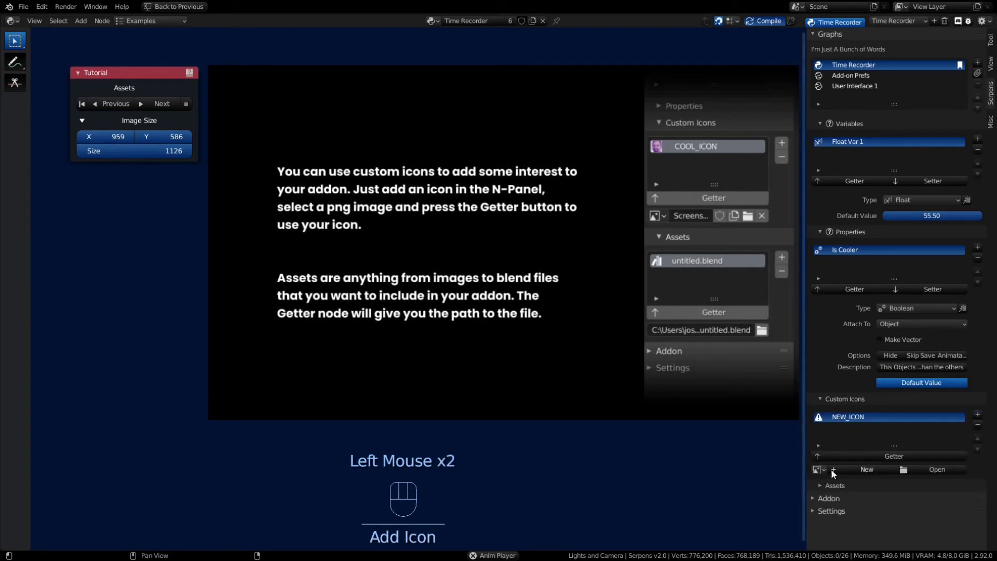
left_click_drag(827, 473, 852, 369)
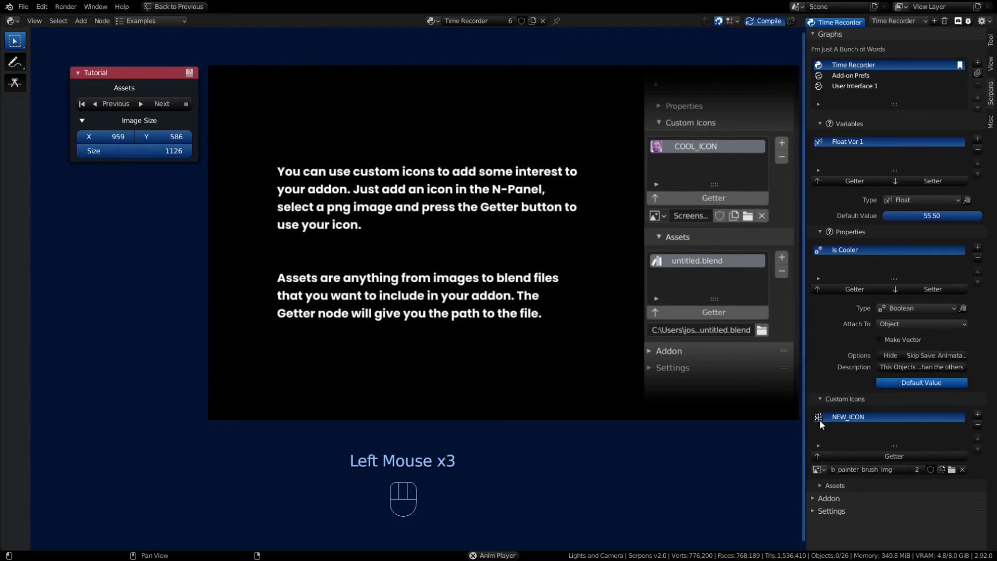
left_click(854, 420)
left_click_drag(854, 420, 881, 444)
key("BackSpace")
Add an Icon node set to Custom using the WOW icon.
left_click_drag(895, 457, 85, 342)
left_click(98, 398)
left_click(112, 379)
left_click(111, 390)
left_click(99, 349)
left_click(158, 372)
left_click(175, 393)
left_click_drag(150, 393, 132, 409)
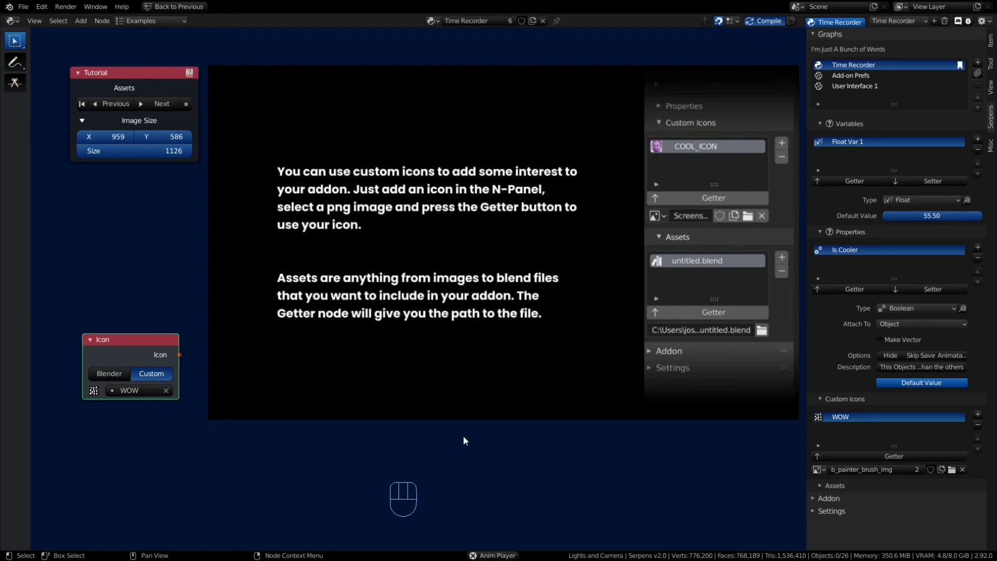
Add a new asset entry in the Assets panel, still showing No Path.
left_click(824, 489)
scroll("down", 3)
left_click(977, 482)
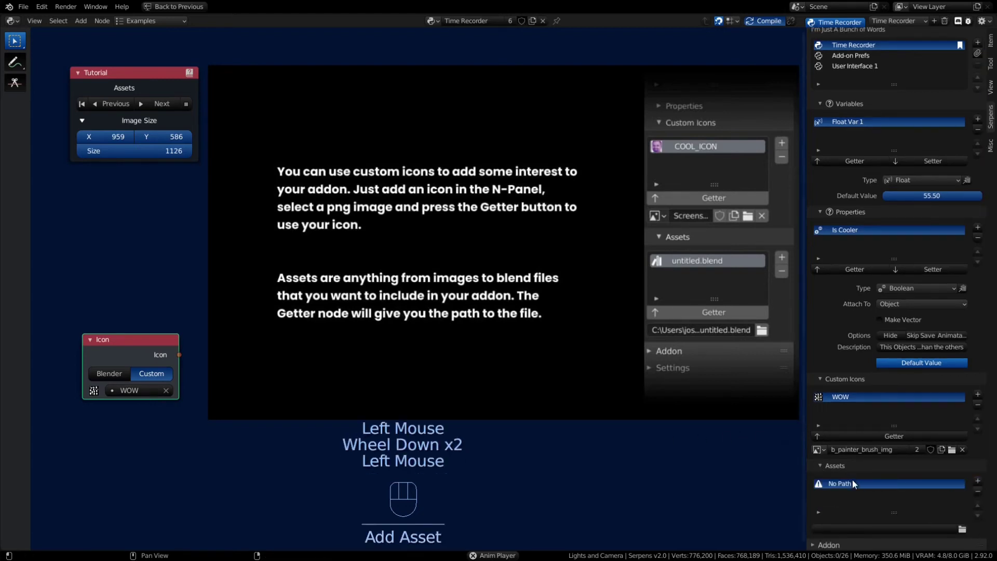
scroll("down", 3)
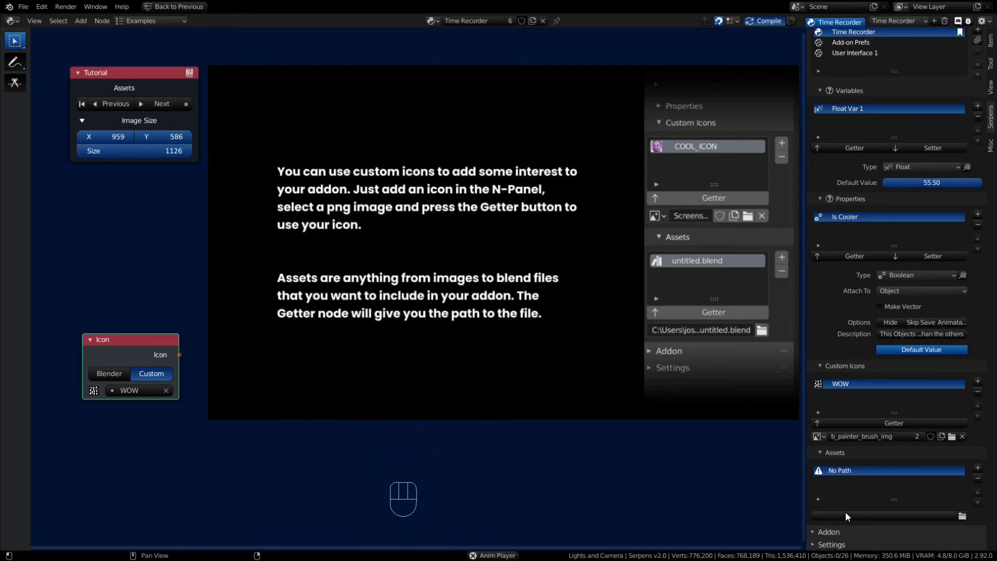
scroll("down", 3)
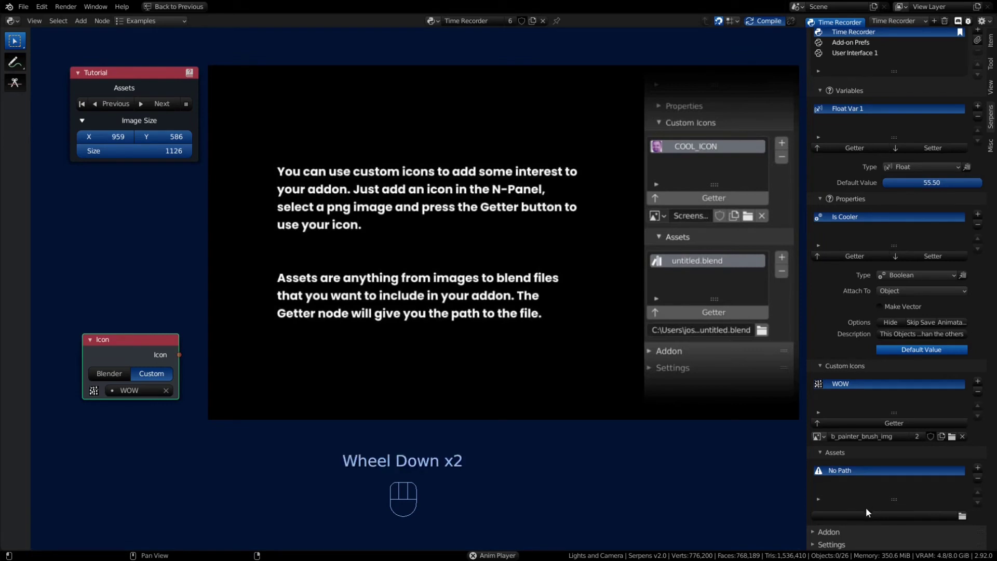
left_click(872, 519)
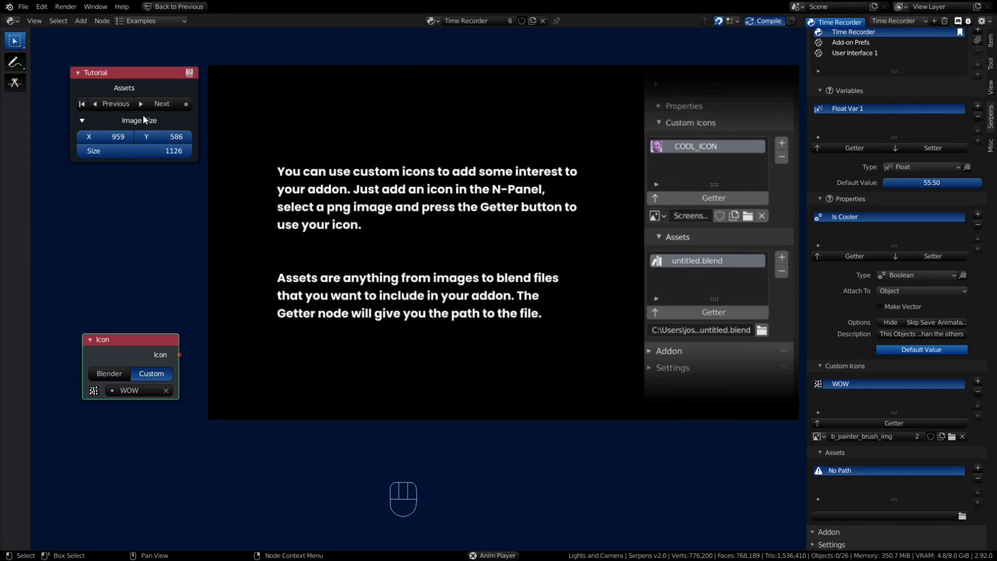
Advance to the Export slide and set the Time Recorder description "This thing which tells time.".
left_click(154, 109)
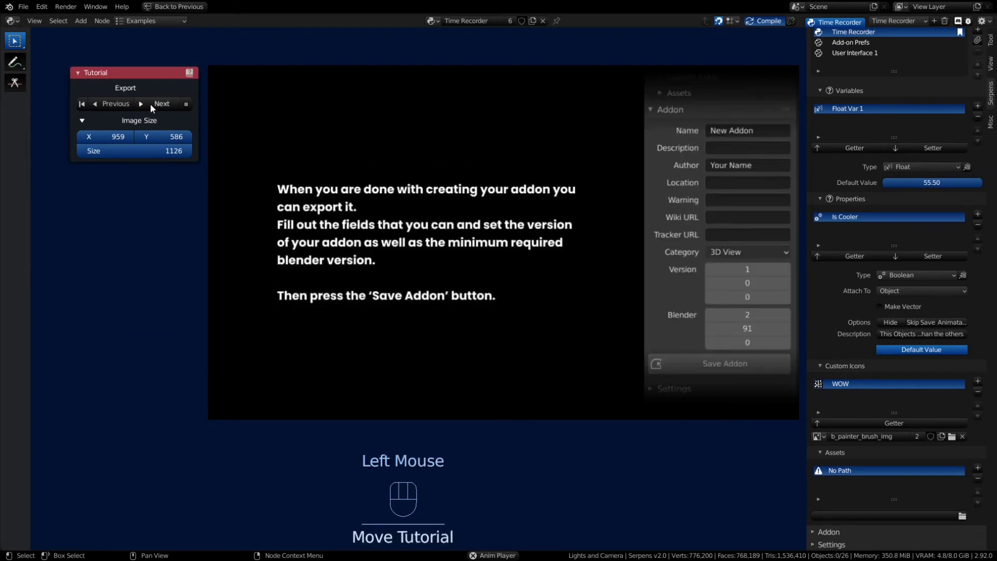
scroll("down", 3)
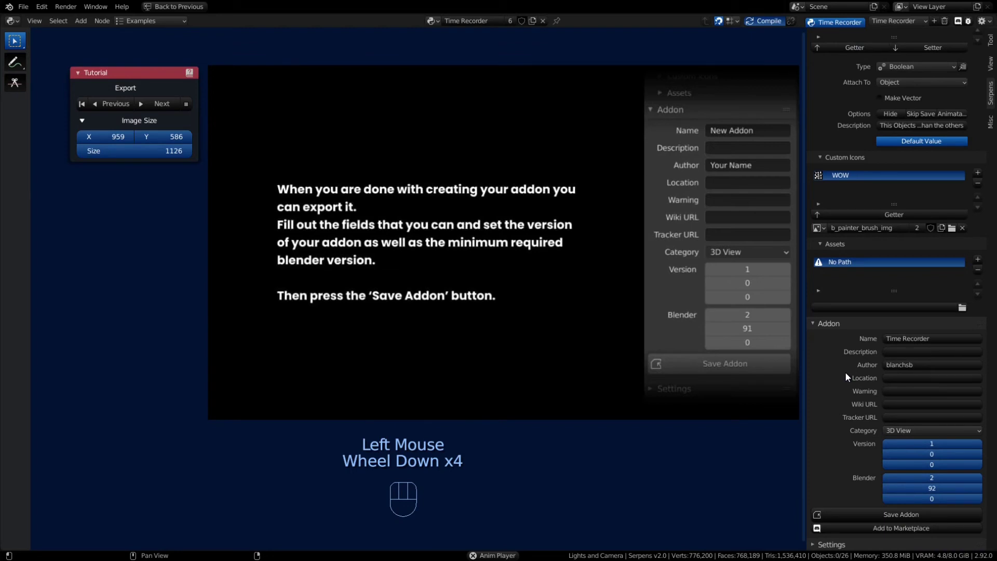
left_click_drag(920, 357, 896, 508)
key("l")
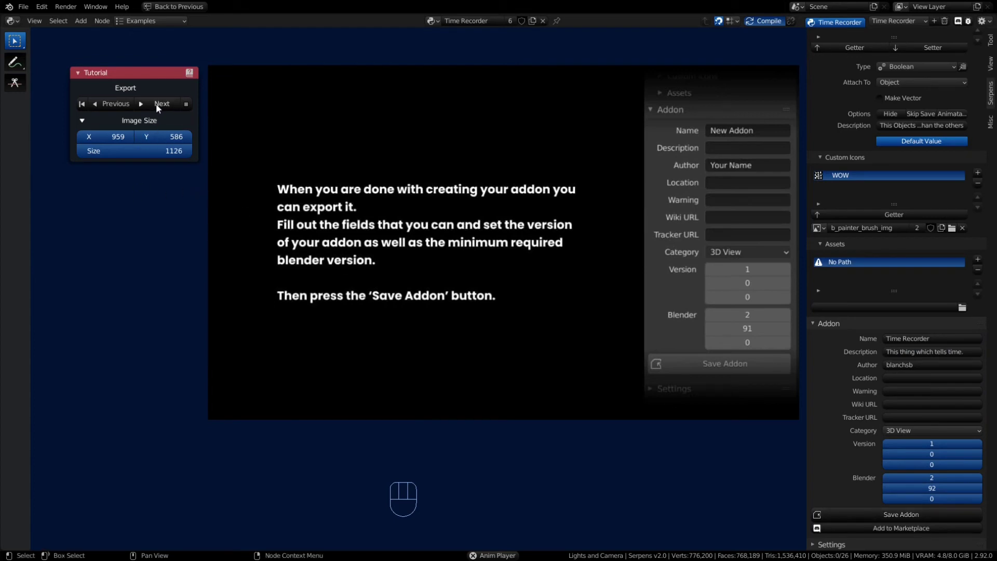
Advance the tutorial node to its Marketplace page.
left_click(160, 108)
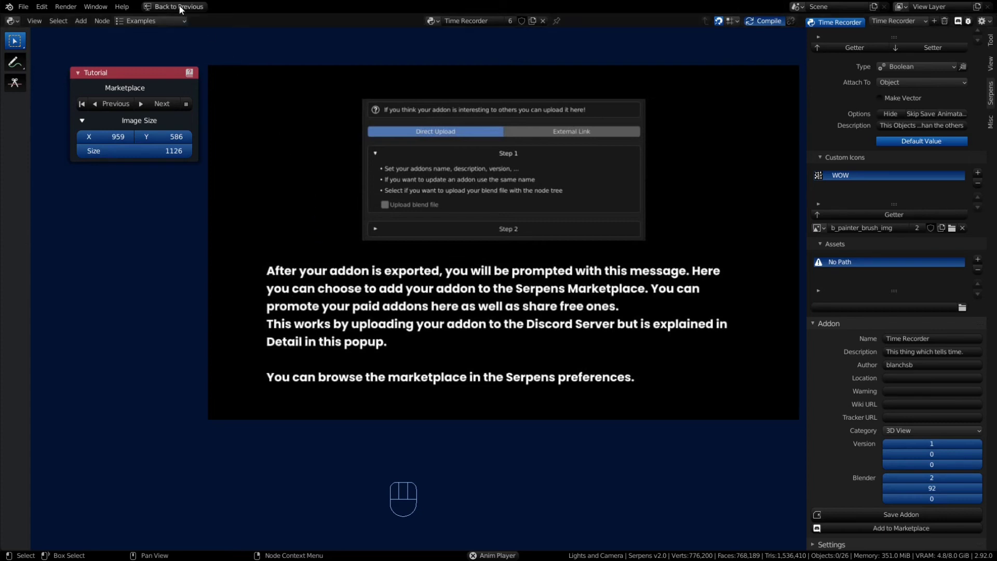
Leave and re-maximize the node editor, then advance the tutorial to the Packages page.
left_click(392, 241)
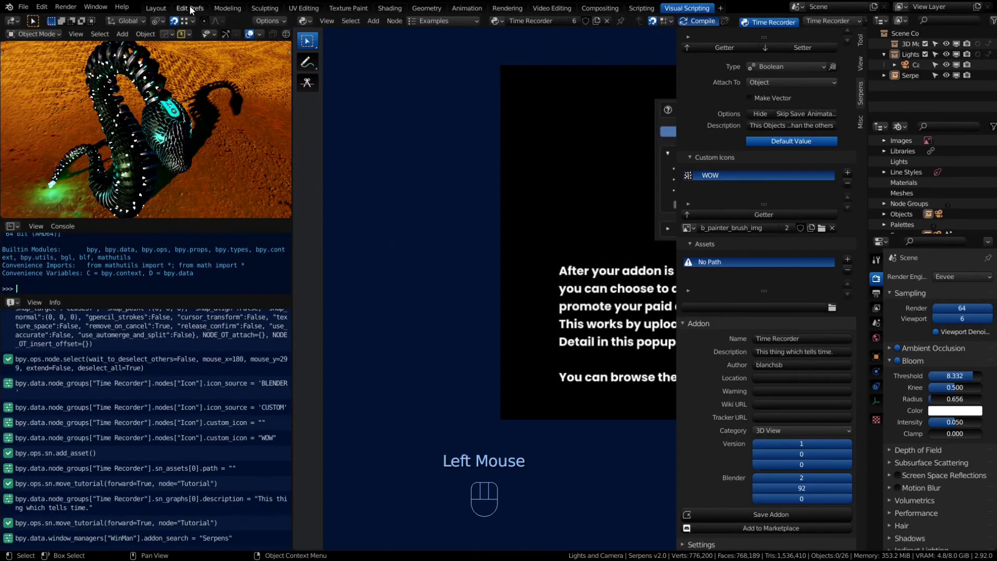
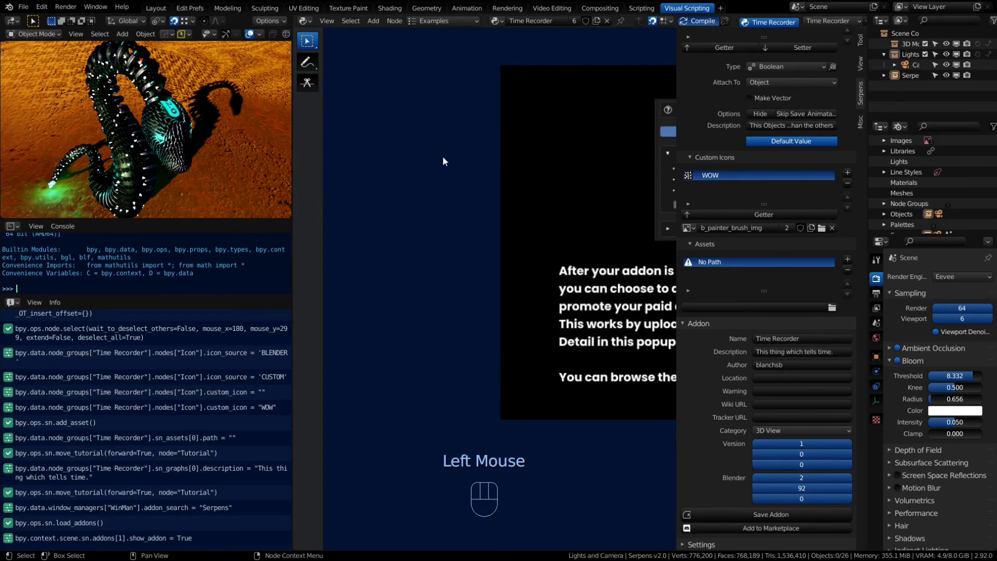
key("ctrl+space")
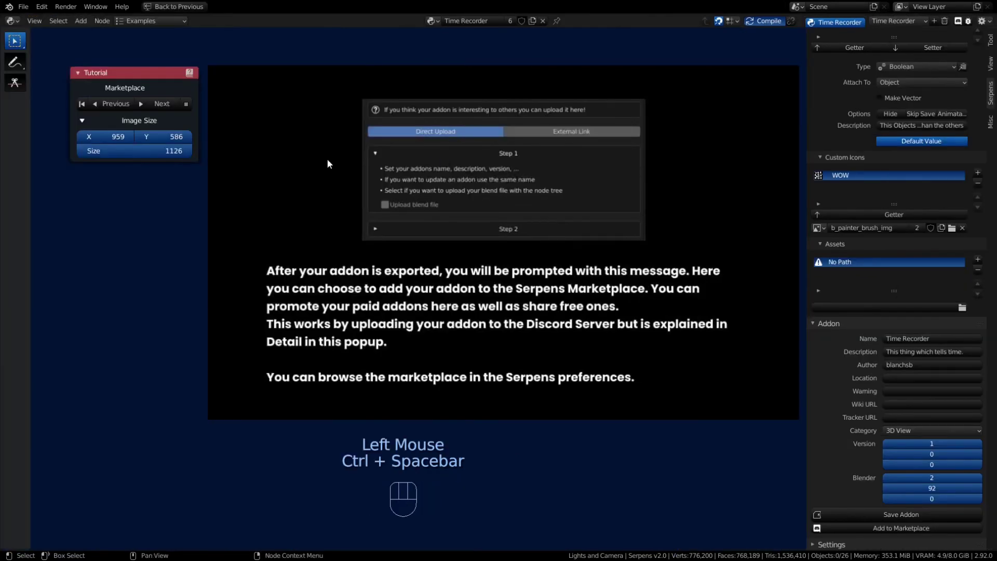
left_click(161, 105)
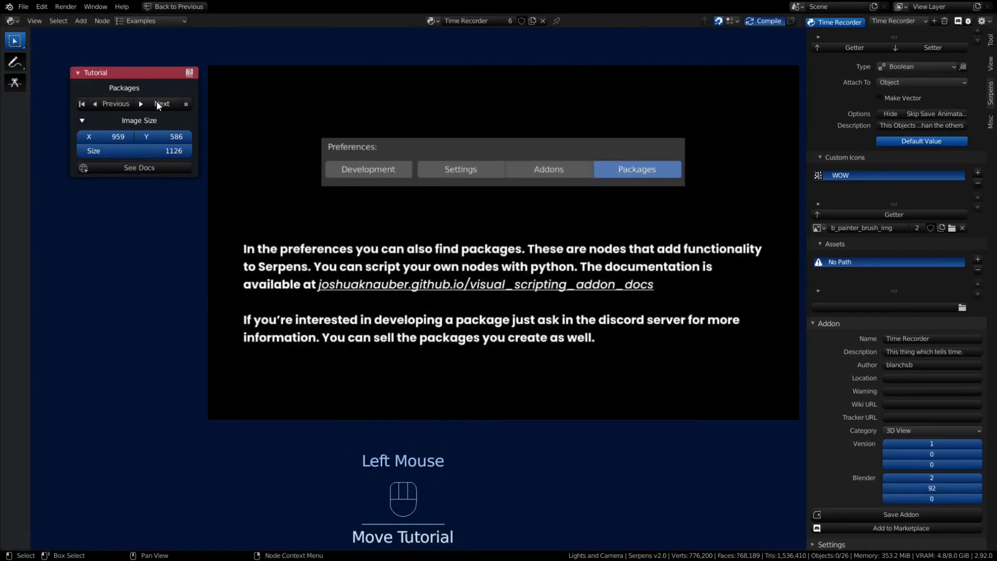